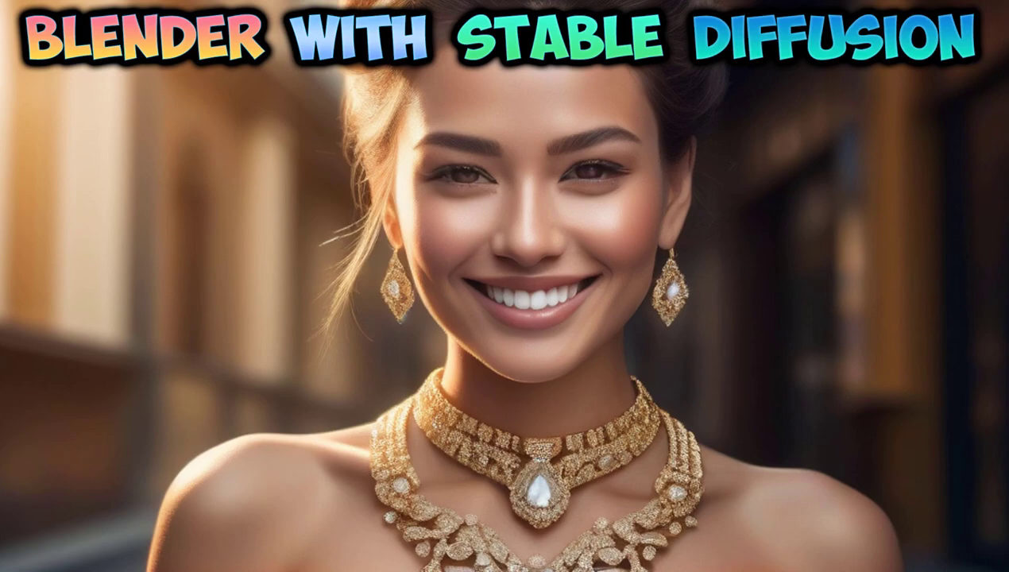
Add a UV sphere as the head, duplicate it downward and enlarge the copy into a much larger body
{"action": "left_click", "coordinate": [459, 239]}
{"action": "key", "text": "shift+a"}
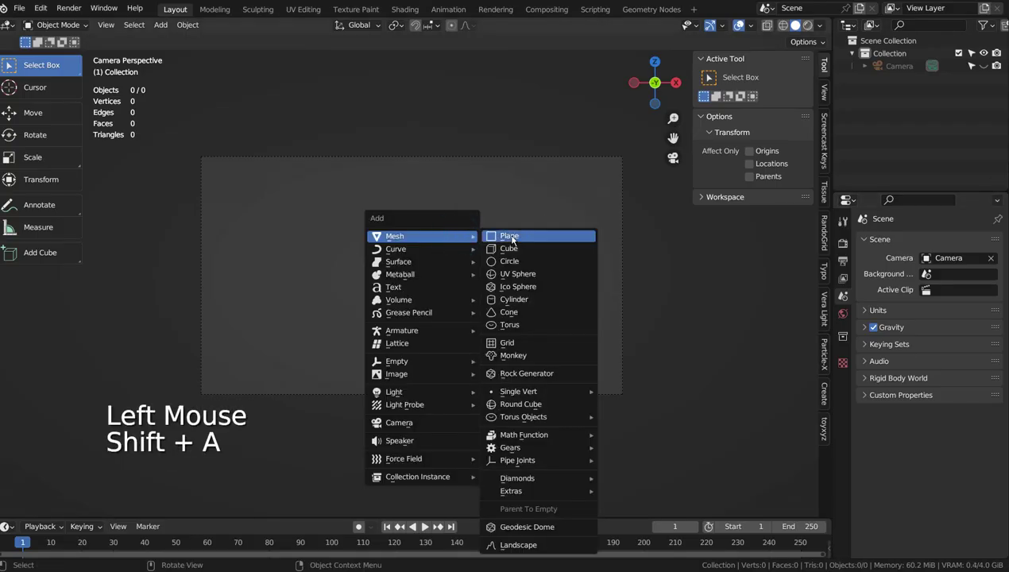
{"action": "key", "text": "shift+a"}
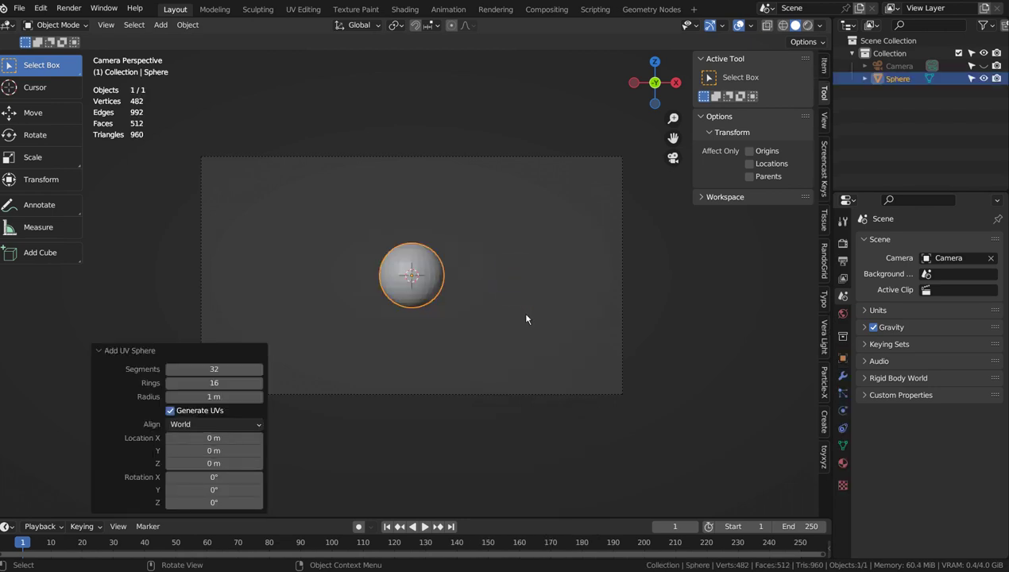
{"action": "key", "text": "s"}
{"action": "key", "text": "shift+d"}
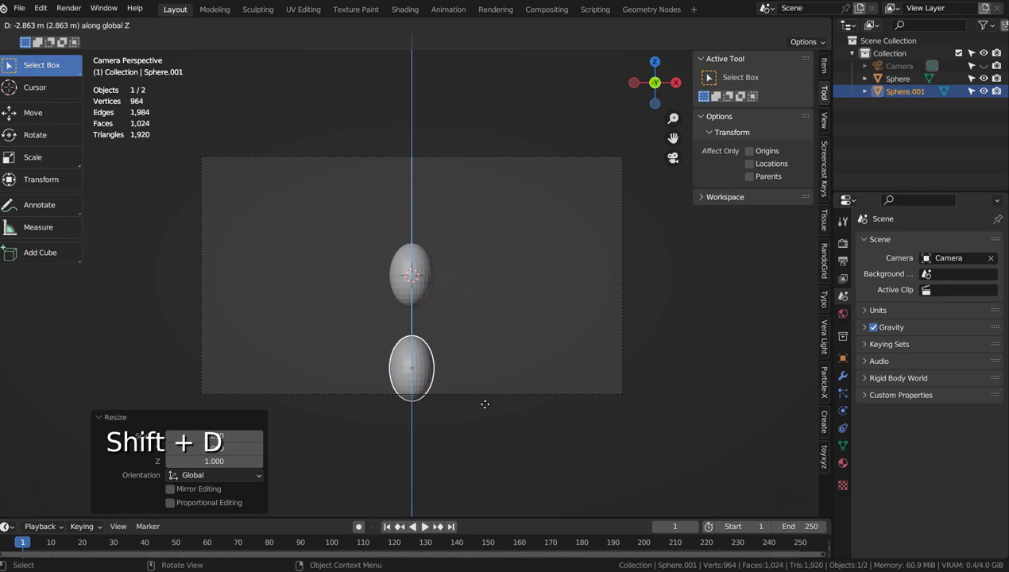
{"action": "key", "text": "s"}
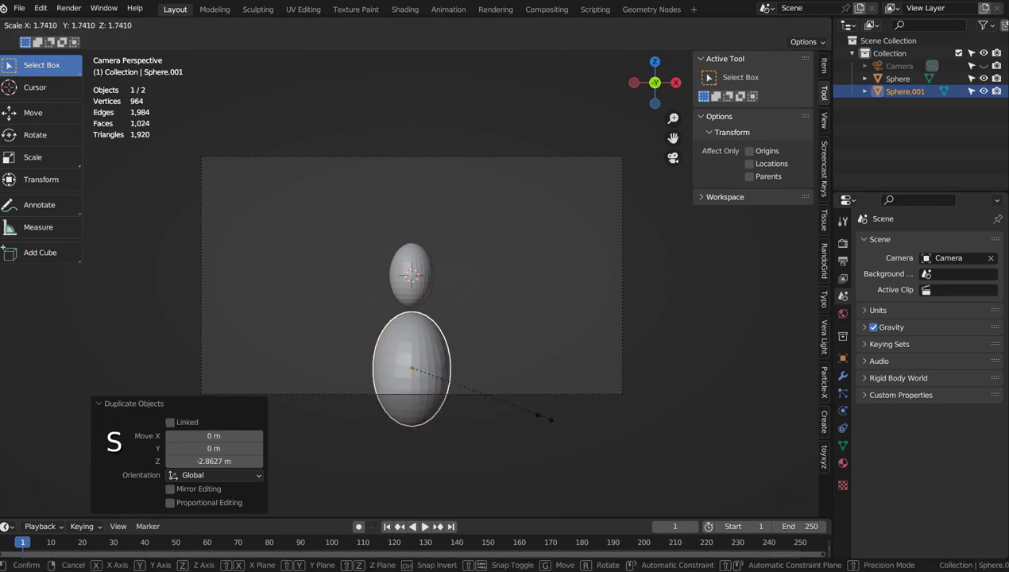
Duplicate a sphere and scale it into a small neck between head and body
{"action": "key", "text": "shift+d"}
{"action": "key", "text": "s"}
{"action": "key", "text": "s"}
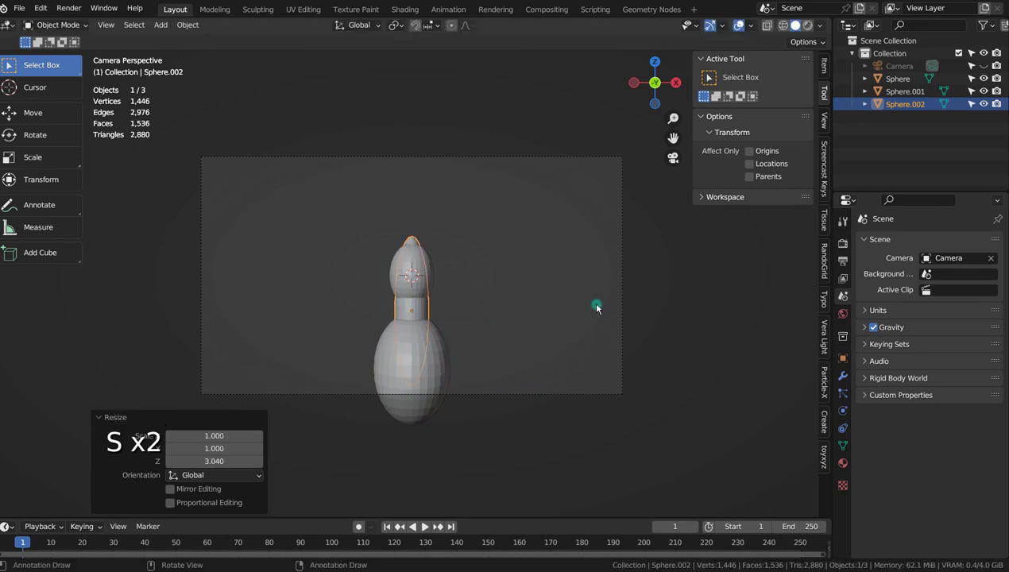
{"action": "key", "text": "s"}
Select all three spheres, lower them together and zoom in on the stacked figure
{"action": "double_click", "coordinate": [337, 320]}
{"action": "key", "text": "g"}
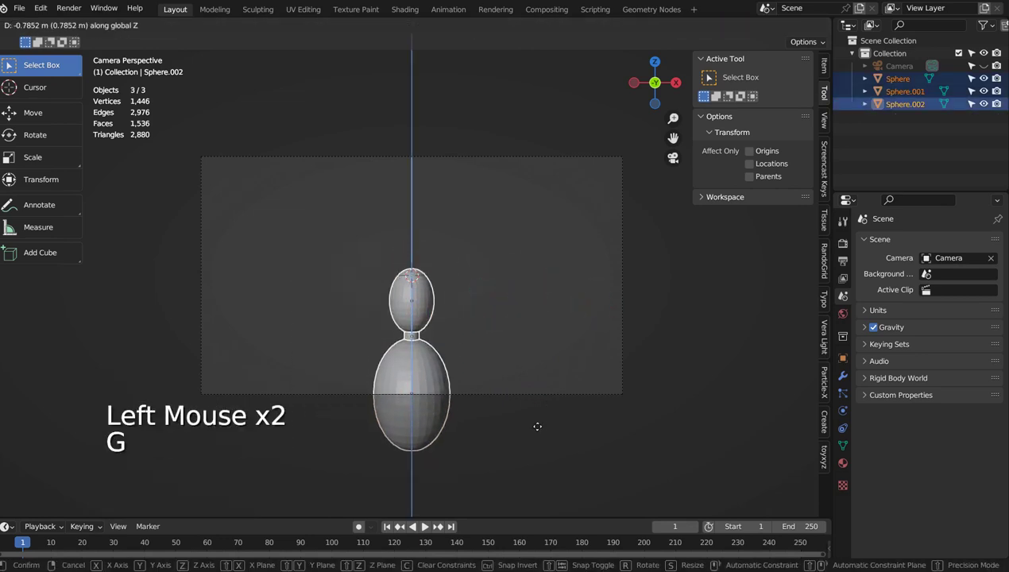
{"action": "key", "text": "s"}
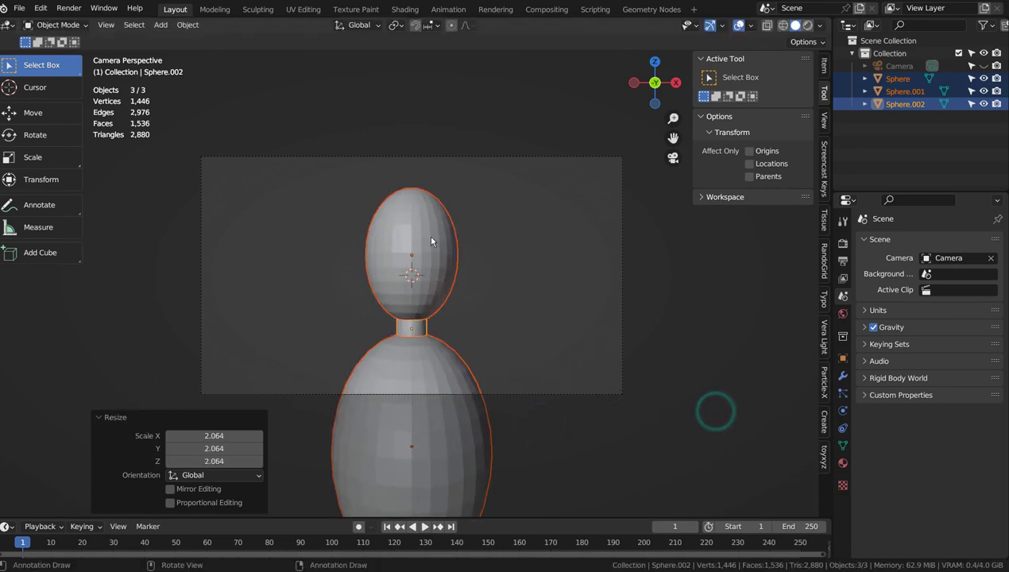
{"action": "left_click", "coordinate": [637, 275]}
{"action": "left_click", "coordinate": [434, 366]}
Add a small sphere on the front of the head and squash it into a thin elongated eye
{"action": "key", "text": "KP_3"}
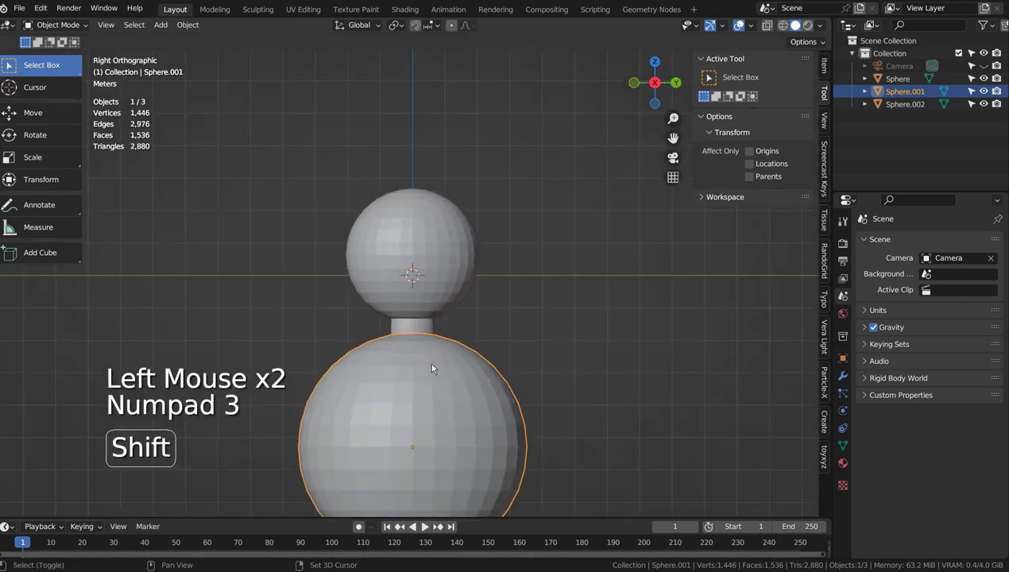
{"action": "key", "text": "shift+d"}
{"action": "key", "text": "s"}
{"action": "key", "text": "g"}
{"action": "key", "text": "KP_0"}
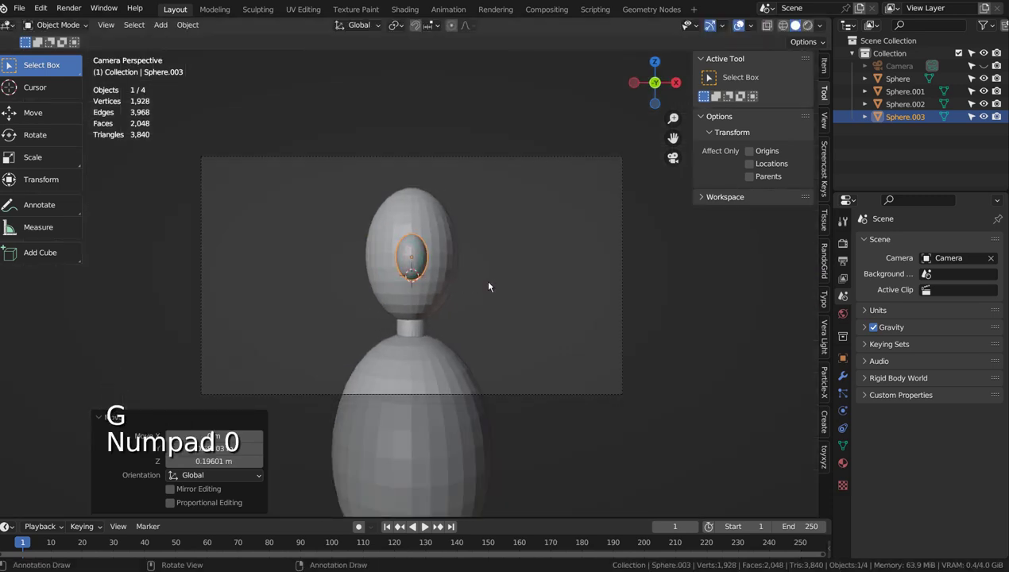
{"action": "key", "text": "s"}
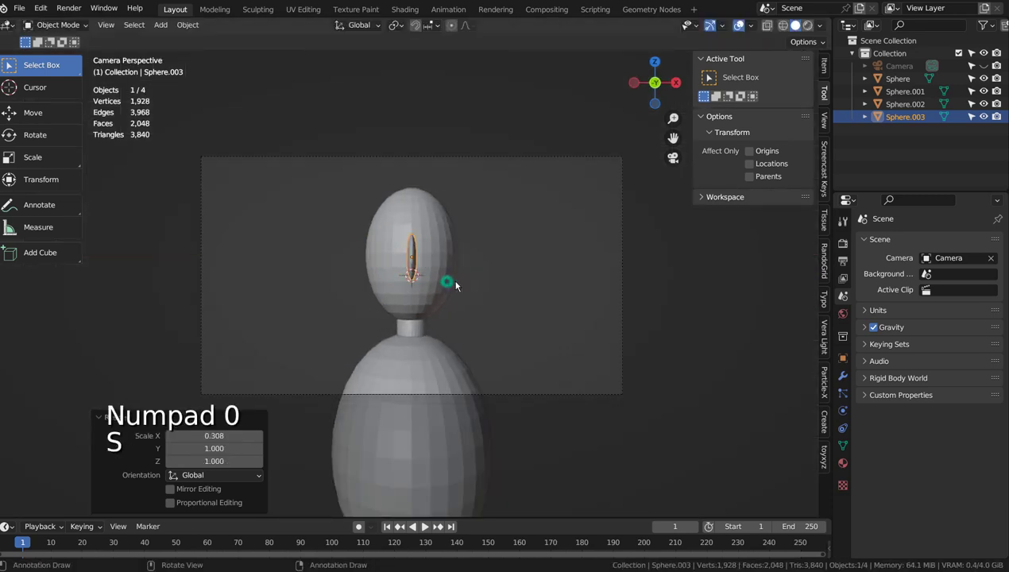
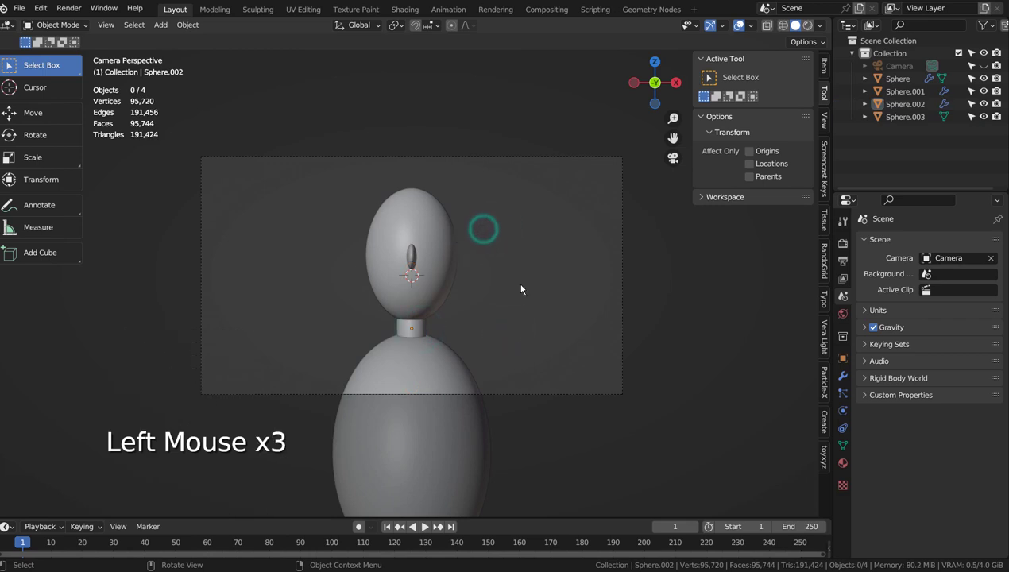
Duplicate the head sphere, enlarge it around the head and stretch it taller
{"action": "left_click", "coordinate": [449, 253]}
{"action": "key", "text": "shift+d"}
{"action": "key", "text": "KP_3"}
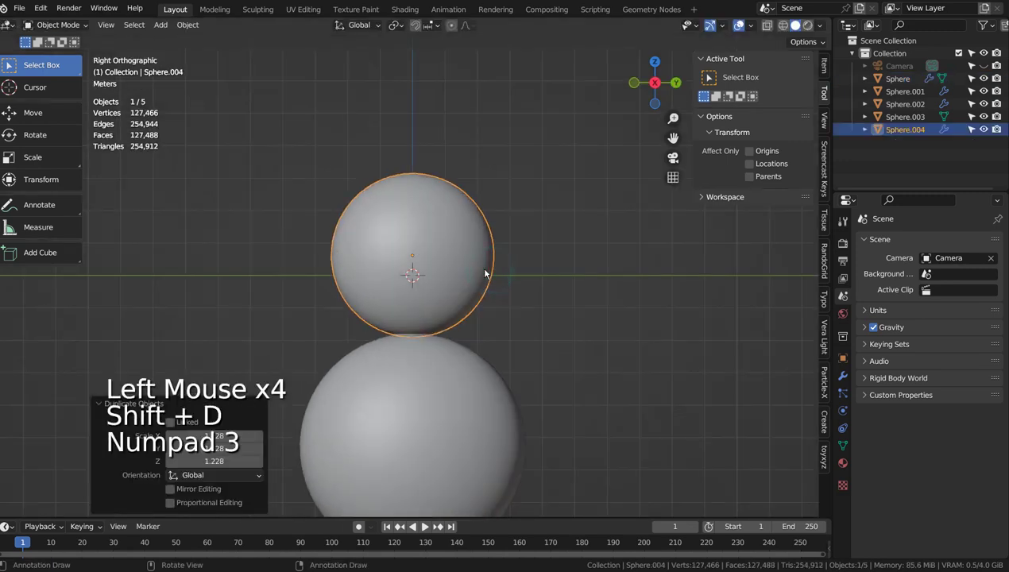
{"action": "key", "text": "g"}
{"action": "key", "text": "KP_0"}
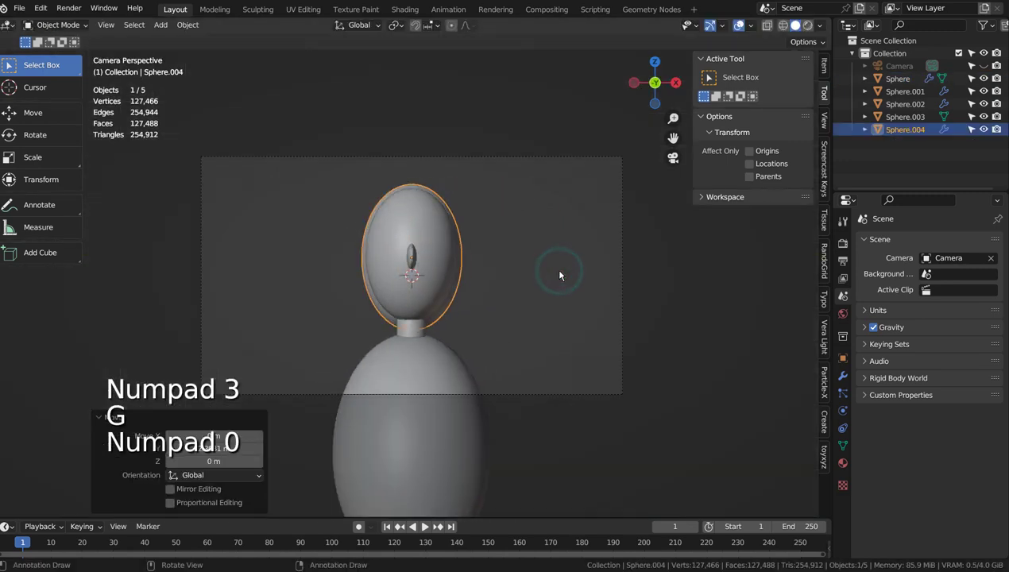
{"action": "key", "text": "s"}
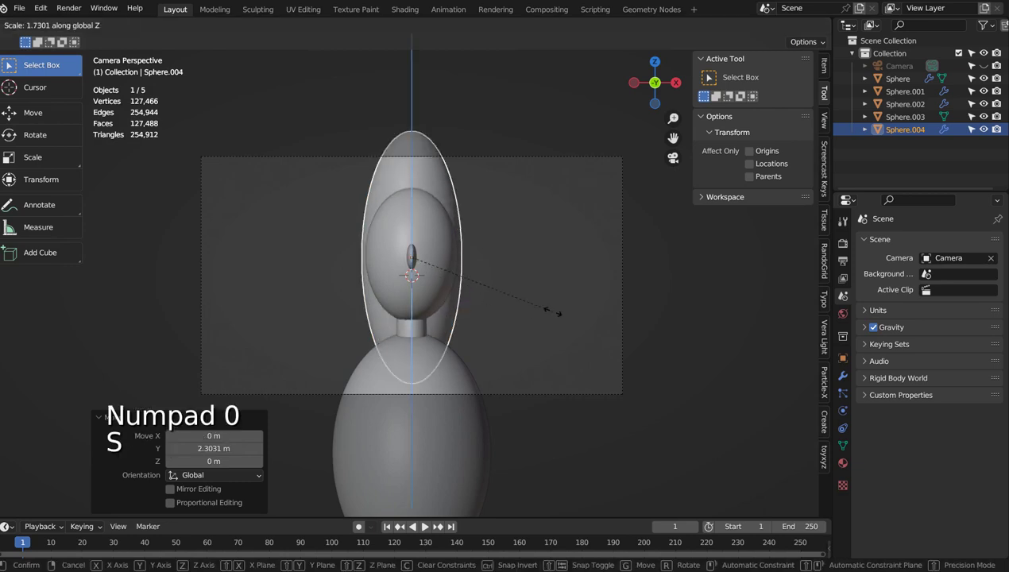
Widen the shell sideways and shift it back so the head and eye show at the front
{"action": "key", "text": "g"}
{"action": "key", "text": "s"}
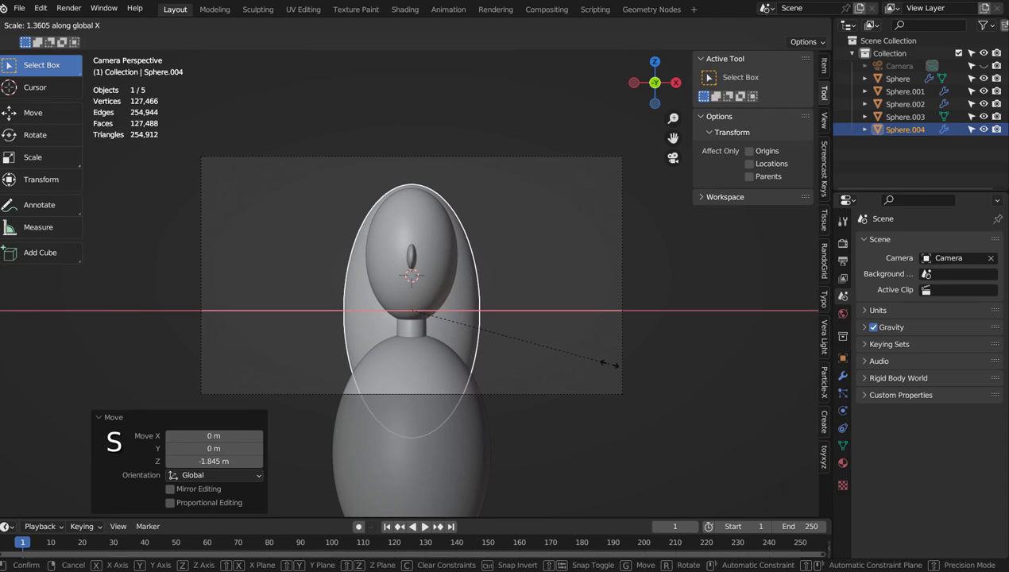
{"action": "left_click", "coordinate": [598, 327]}
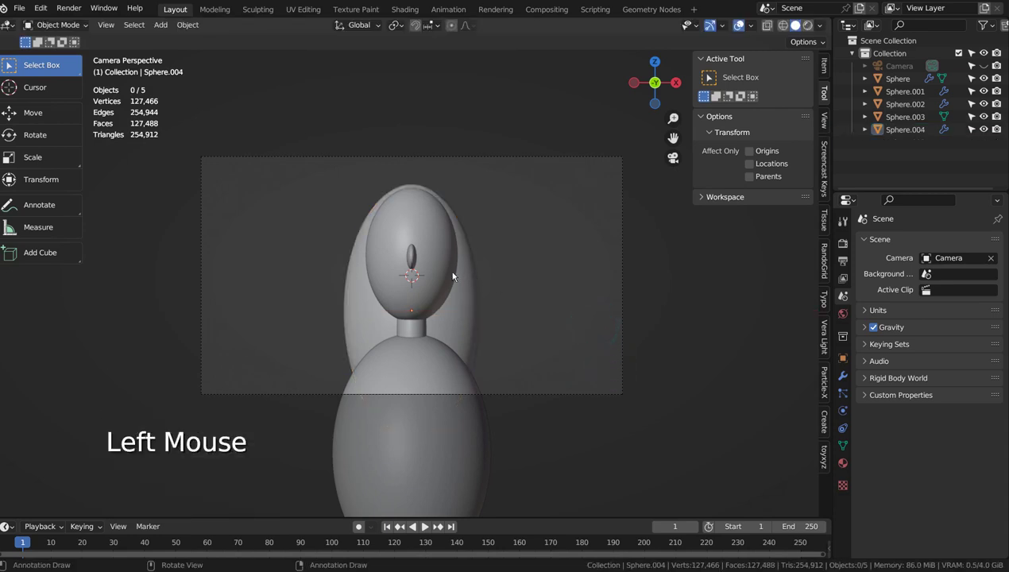
{"action": "left_click", "coordinate": [477, 301]}
{"action": "key", "text": "g"}
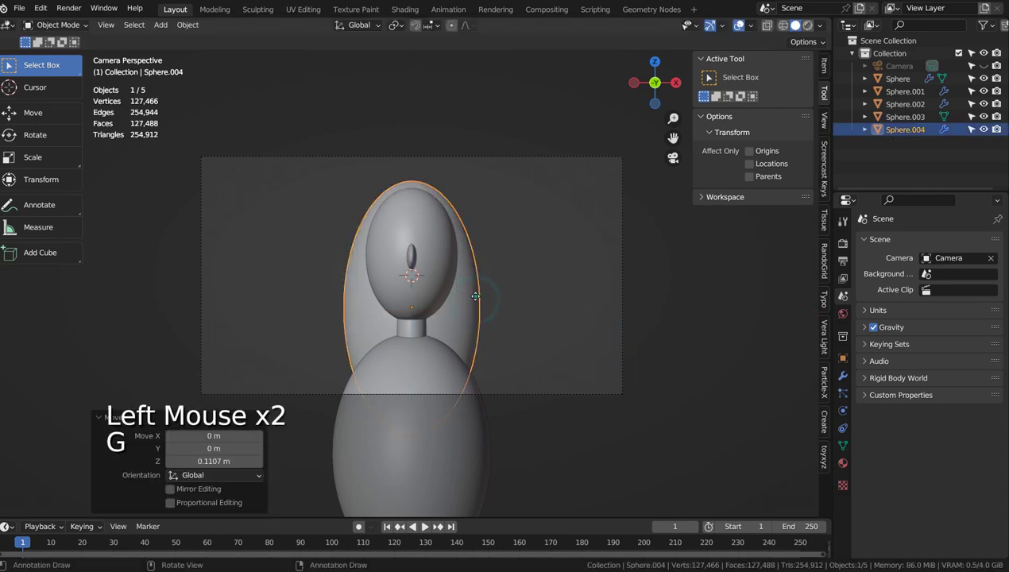
{"action": "left_click", "coordinate": [530, 300]}
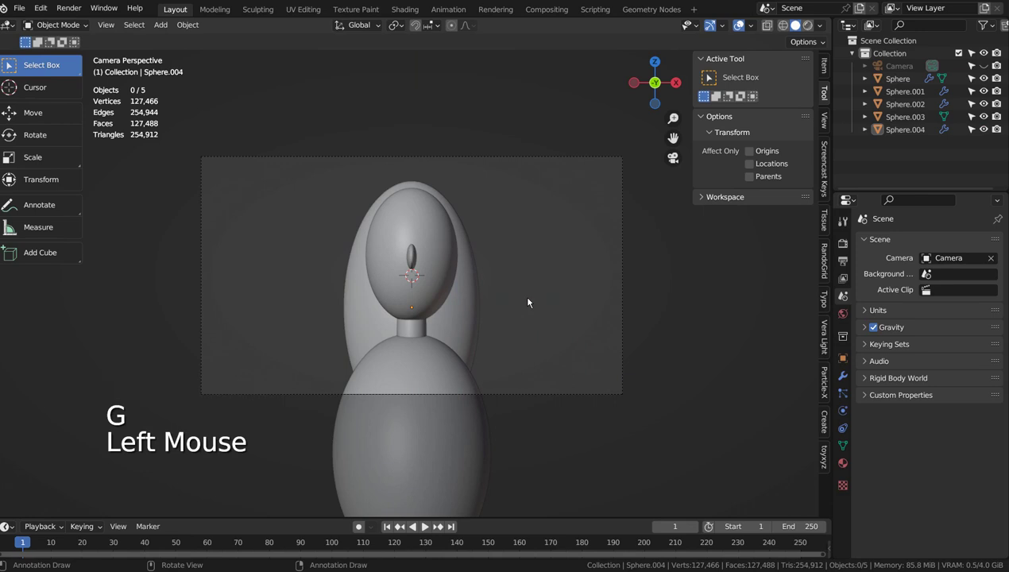
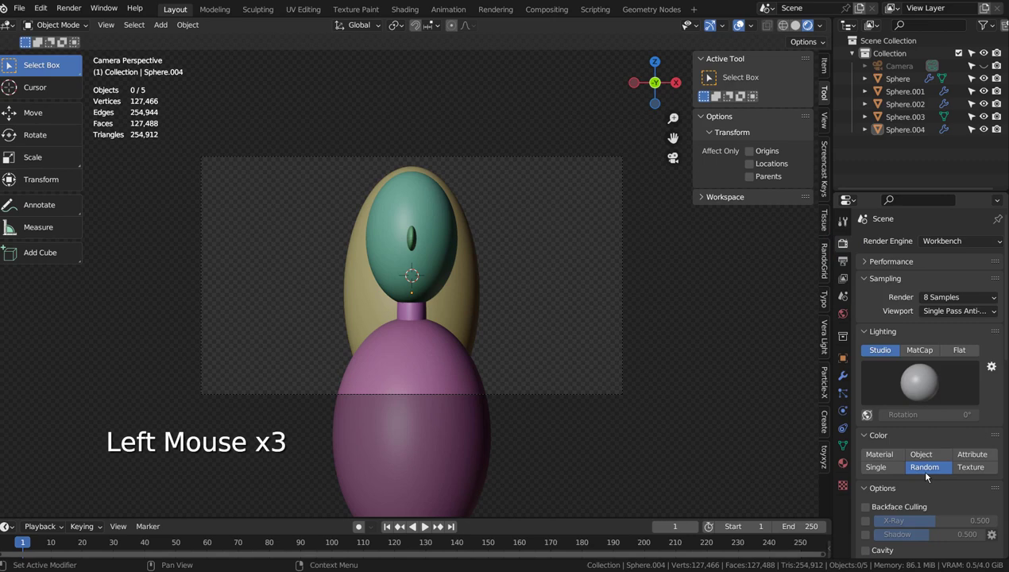
Set Workbench viewport colour to Random, then select all spheres and start a slight vertical-axis rotation
{"action": "left_click", "coordinate": [550, 305]}
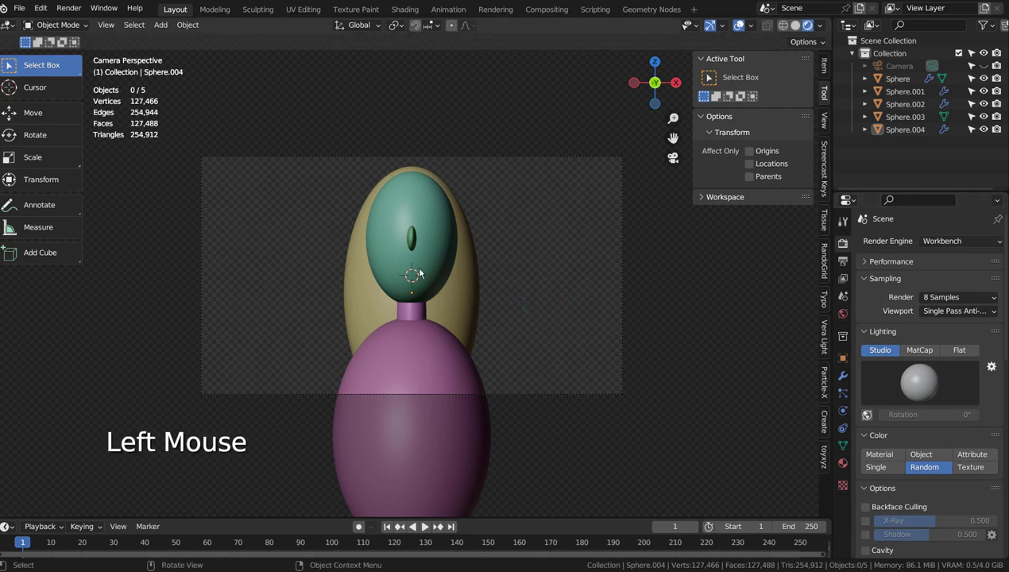
{"action": "left_click", "coordinate": [335, 257]}
{"action": "key", "text": "r"}
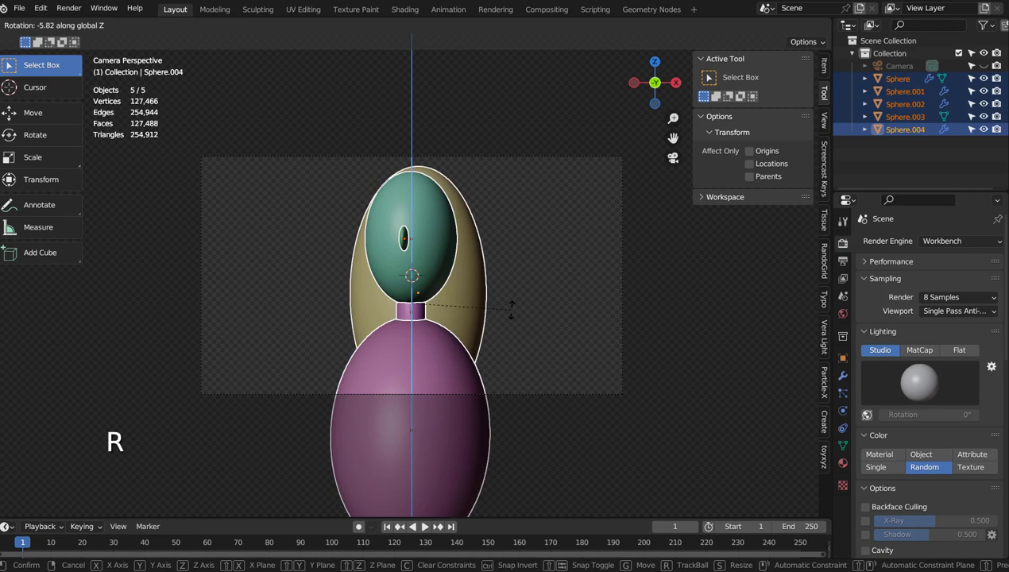